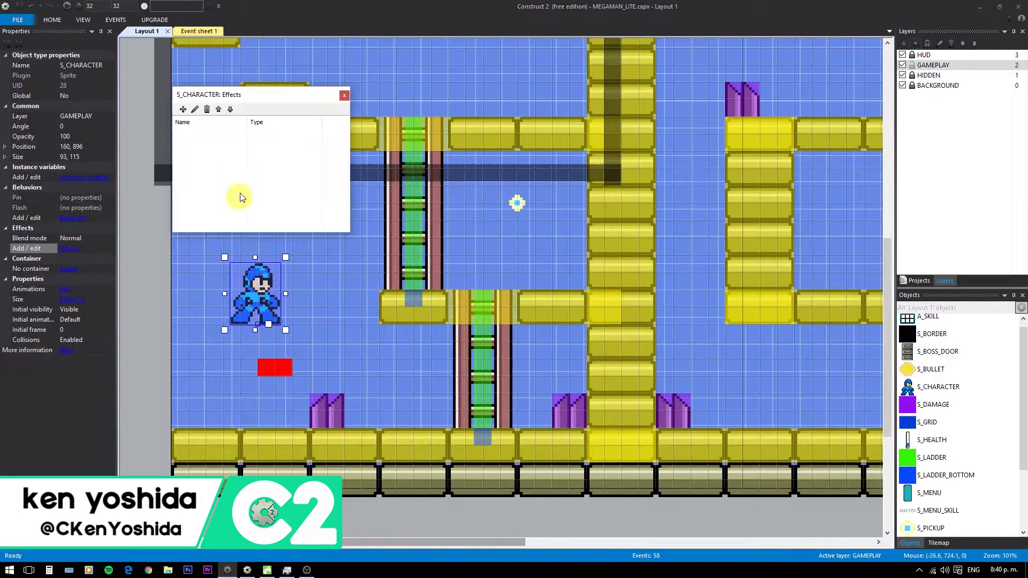
Step: Add a Replace color effect to the S_CHARACTER sprite from the effects list
{"action": "left_click", "coordinate": [188, 112]}
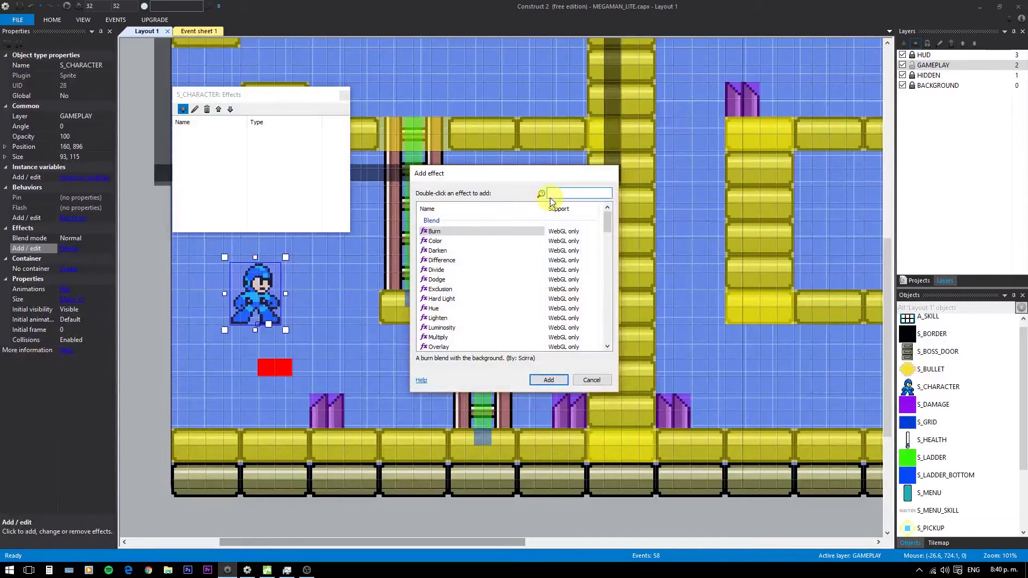
{"action": "type", "text": "rel"}
{"action": "key", "text": "BackSpace"}
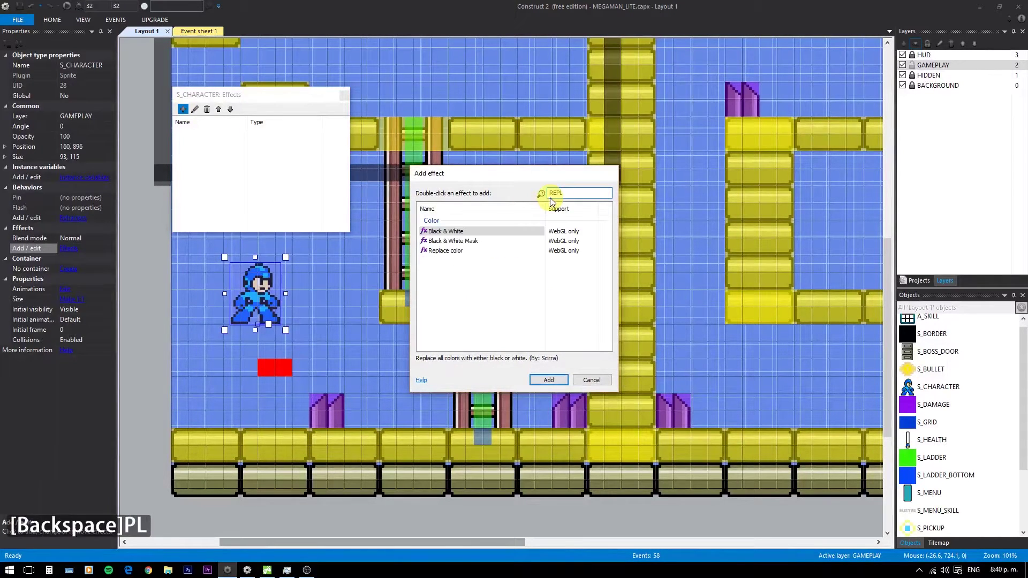
{"action": "double_click", "coordinate": [472, 257]}
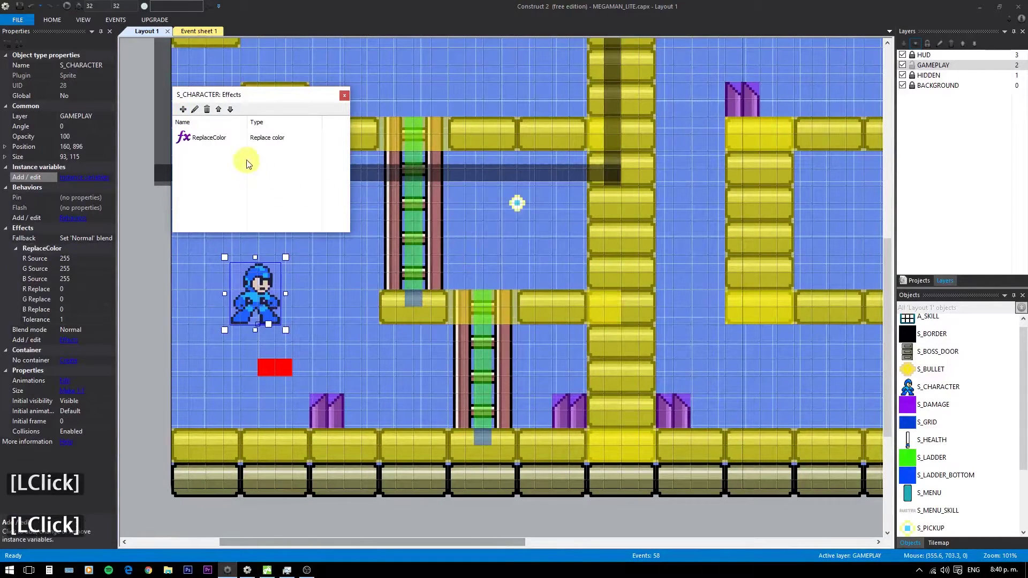
Step: Rename the new ReplaceColor effect to BLUE
{"action": "left_click", "coordinate": [210, 140]}
{"action": "left_click", "coordinate": [197, 112]}
{"action": "type", "text": "blue"}
{"action": "key", "text": "Return"}
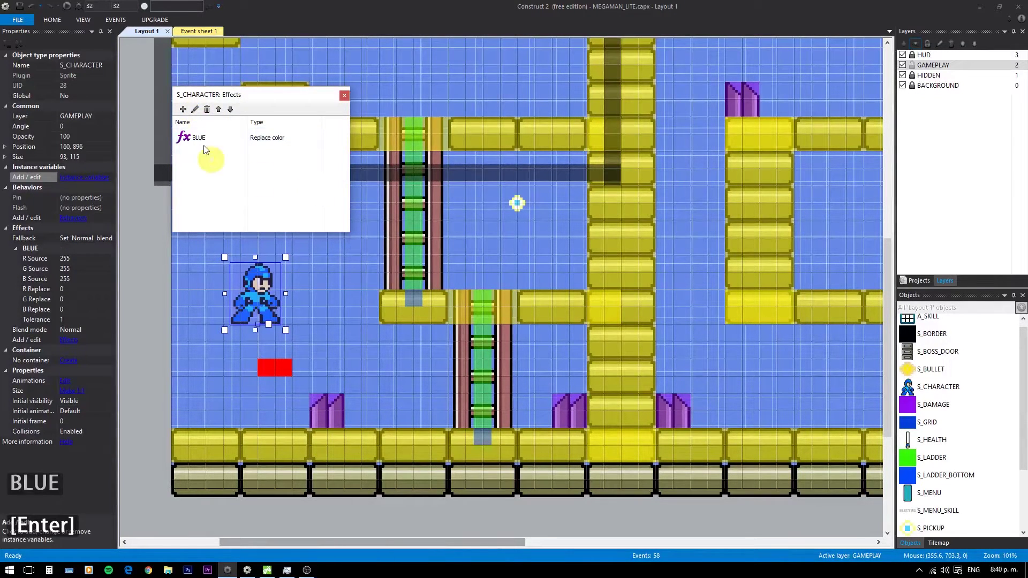
Step: Add a second Replace color effect to the character
{"action": "left_click", "coordinate": [190, 113]}
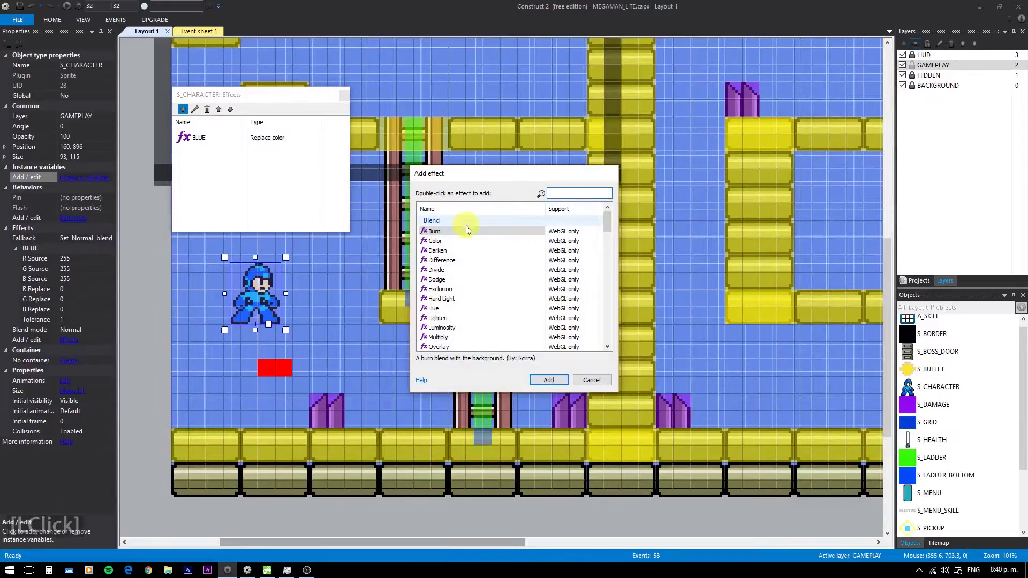
{"action": "type", "text": "repla"}
{"action": "key", "text": "Down"}
{"action": "key", "text": "Down"}
{"action": "double_click", "coordinate": [450, 251]}
Step: Rename the second effect to LIGHTBLUE and close the Effects dialog
{"action": "double_click", "coordinate": [203, 161]}
{"action": "left_click", "coordinate": [200, 115]}
{"action": "type", "text": "lightblue"}
{"action": "key", "text": "Return"}
{"action": "left_click", "coordinate": [348, 97]}
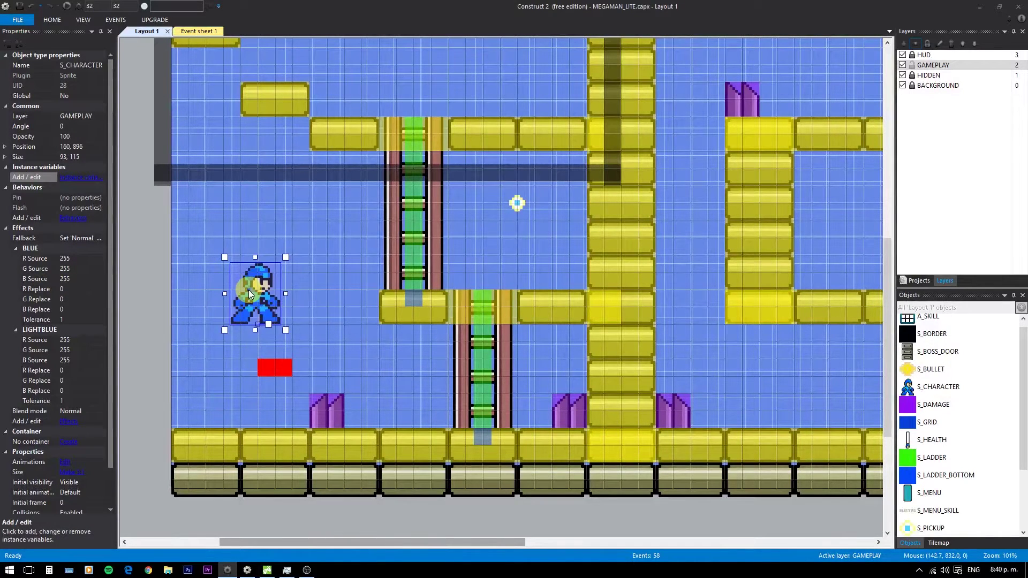
Step: Inspect the Mega Man sprite's suit colours in the image editor
{"action": "left_click", "coordinate": [252, 295]}
{"action": "left_click", "coordinate": [252, 295]}
{"action": "double_click", "coordinate": [253, 295]}
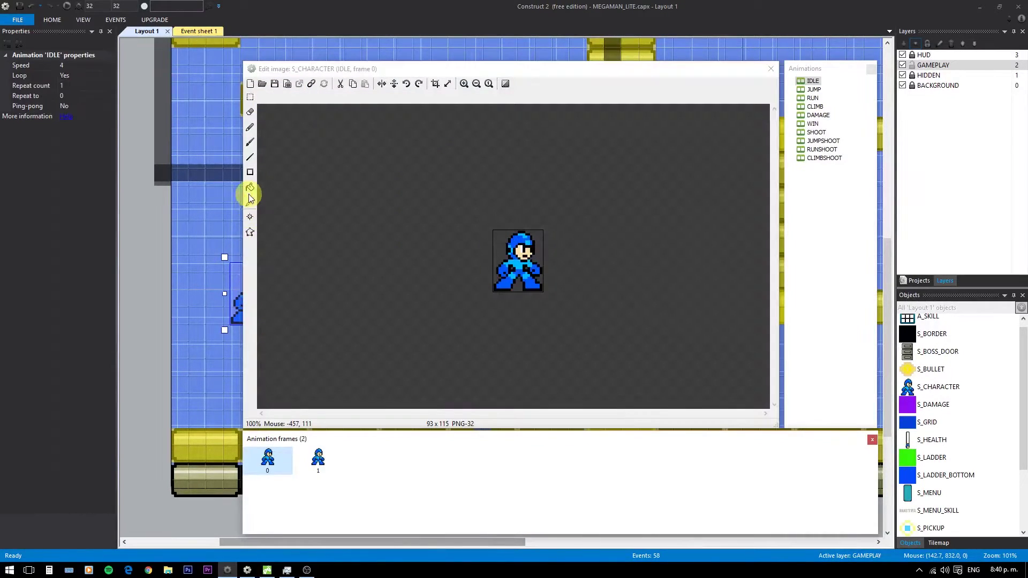
{"action": "left_click", "coordinate": [253, 195]}
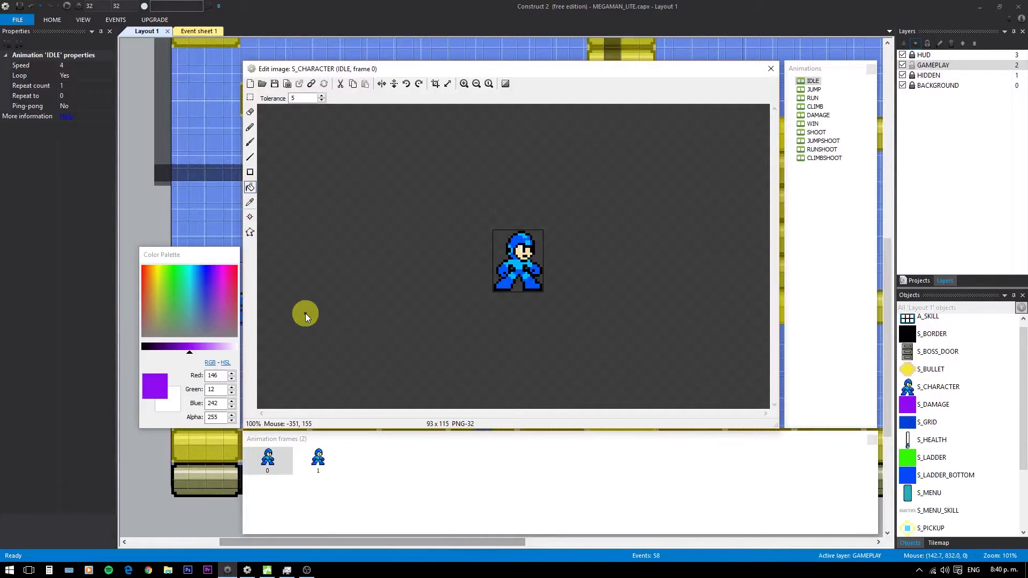
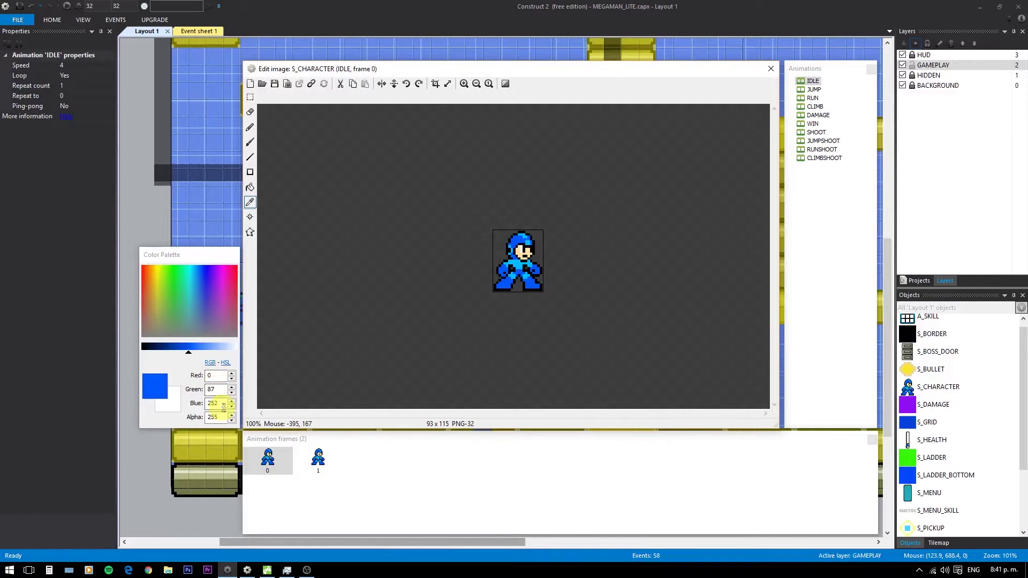
{"action": "left_click", "coordinate": [771, 74]}
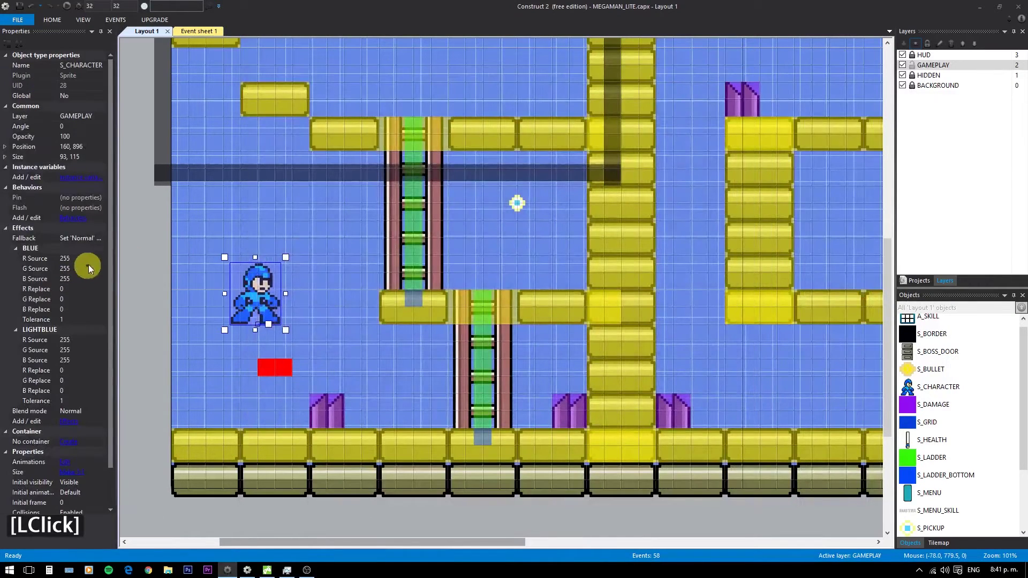
Step: Set the BLUE effect's Source colour to 0, 87, 252, rechecking the image
{"action": "left_click", "coordinate": [101, 264]}
{"action": "type", "text": "0"}
{"action": "left_click", "coordinate": [95, 276]}
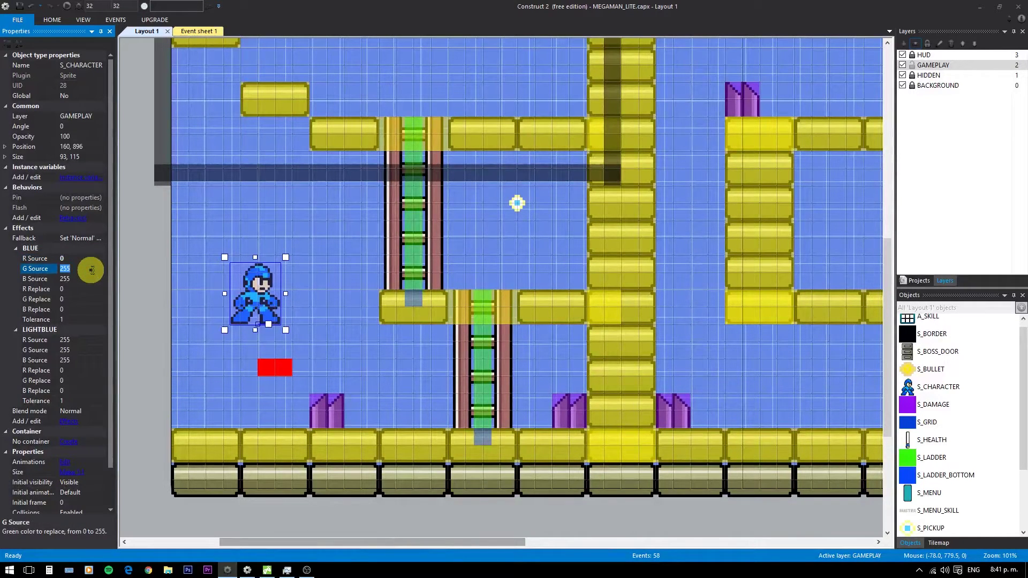
{"action": "left_click", "coordinate": [255, 285]}
{"action": "double_click", "coordinate": [255, 286]}
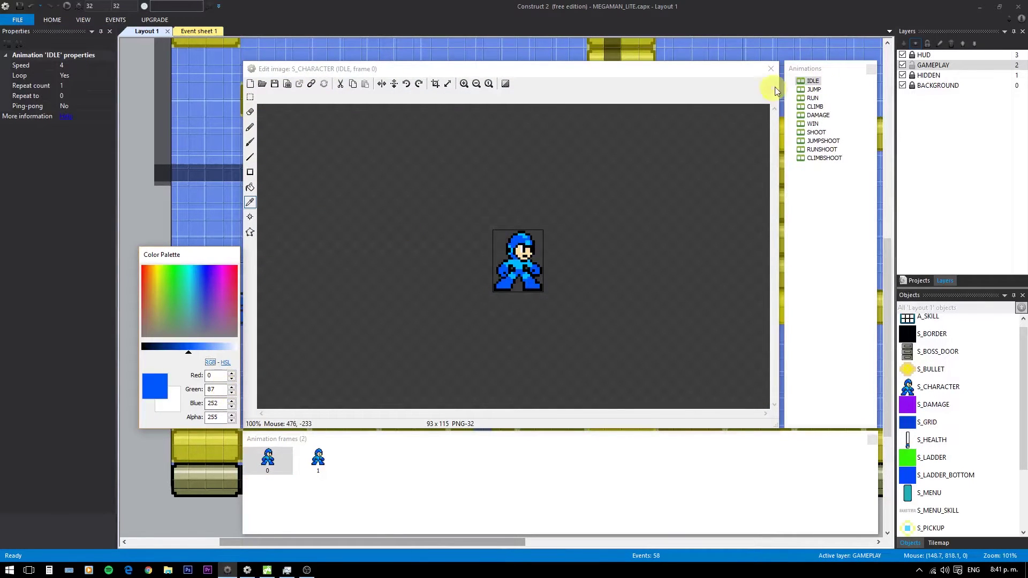
{"action": "left_click", "coordinate": [777, 77]}
{"action": "left_click", "coordinate": [81, 274]}
{"action": "type", "text": "87"}
{"action": "key", "text": "Return"}
{"action": "left_click", "coordinate": [79, 285]}
{"action": "type", "text": "252"}
{"action": "key", "text": "Return"}
Step: Set the BLUE effect's Replace colour to 0, 87, 252 as well
{"action": "left_click", "coordinate": [74, 307]}
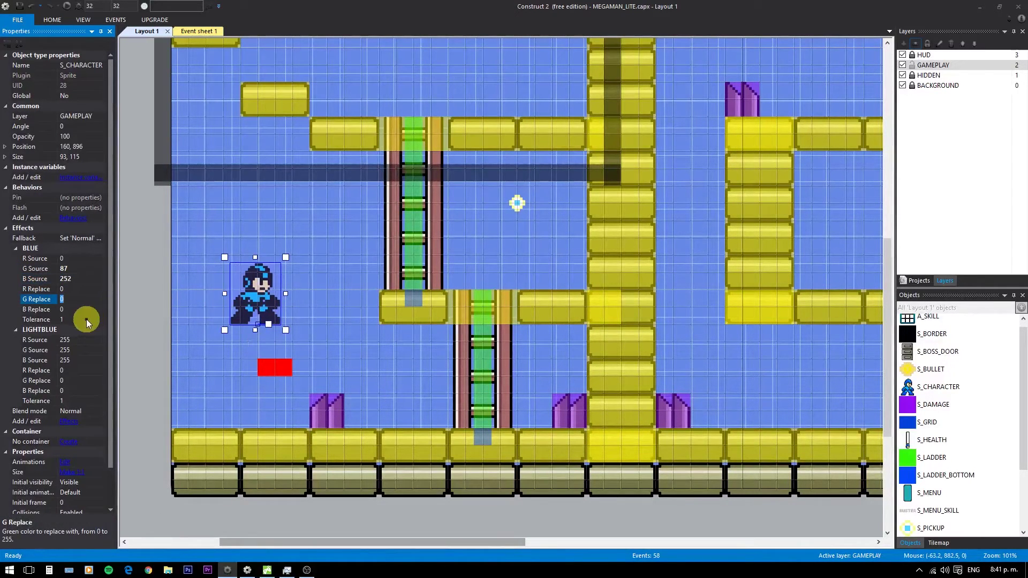
{"action": "type", "text": "87"}
{"action": "key", "text": "Return"}
{"action": "left_click", "coordinate": [90, 316]}
{"action": "type", "text": "5"}
{"action": "key", "text": "BackSpace"}
{"action": "key", "text": "Return"}
{"action": "scroll", "scroll_direction": "down", "scroll_amount": 3}
{"action": "double_click", "coordinate": [254, 288]}
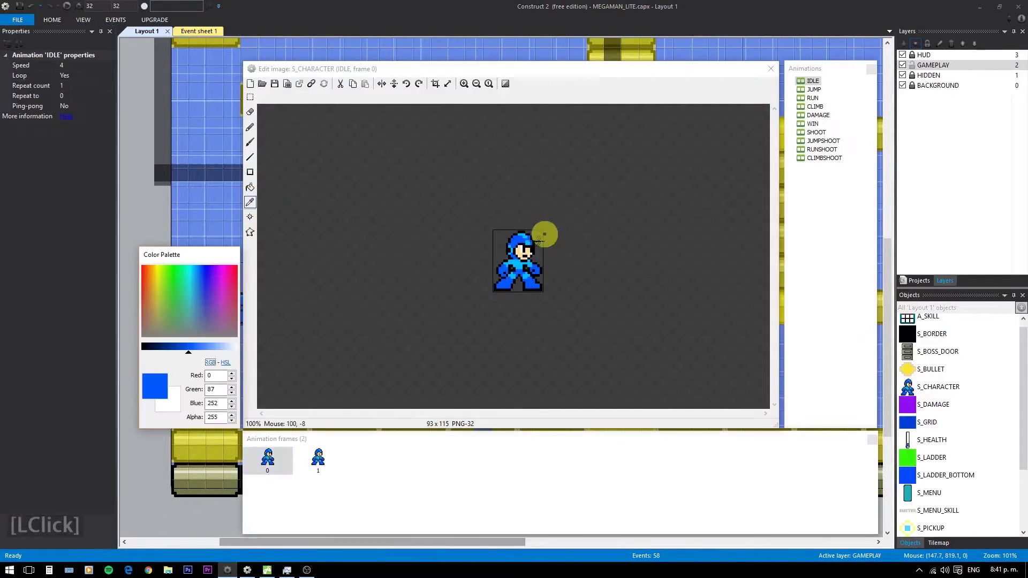
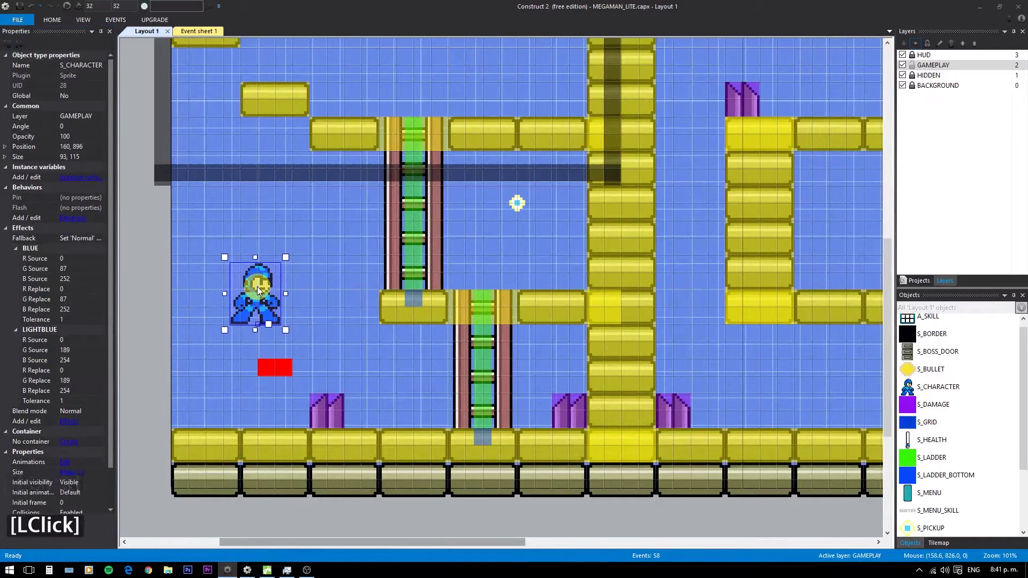
Step: Insert a blank event 53 below event 52 on Event sheet 1
{"action": "left_click", "coordinate": [911, 439]}
{"action": "left_click", "coordinate": [200, 37]}
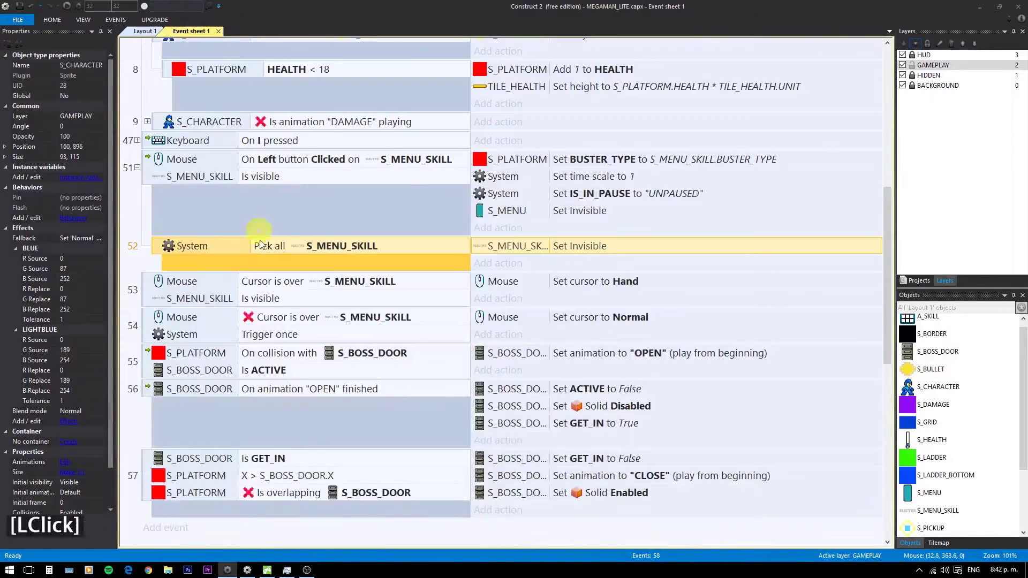
{"action": "left_click", "coordinate": [226, 224]}
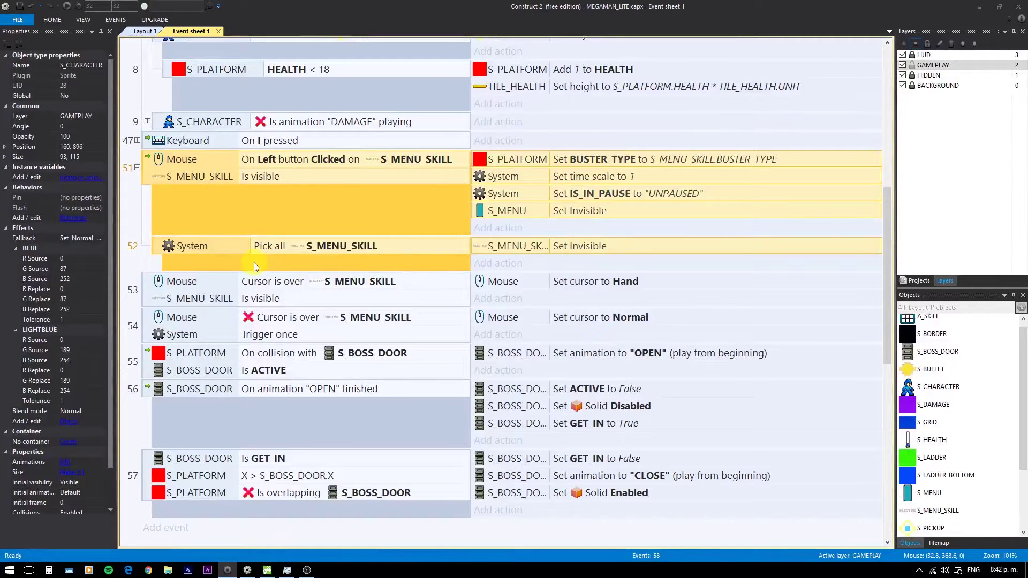
{"action": "left_click", "coordinate": [281, 220]}
{"action": "key", "text": "b"}
{"action": "left_click", "coordinate": [280, 220]}
Step: Begin a condition on S_PLATFORM comparing an instance variable
{"action": "double_click", "coordinate": [259, 279]}
{"action": "left_click", "coordinate": [691, 265]}
{"action": "left_click", "coordinate": [584, 507]}
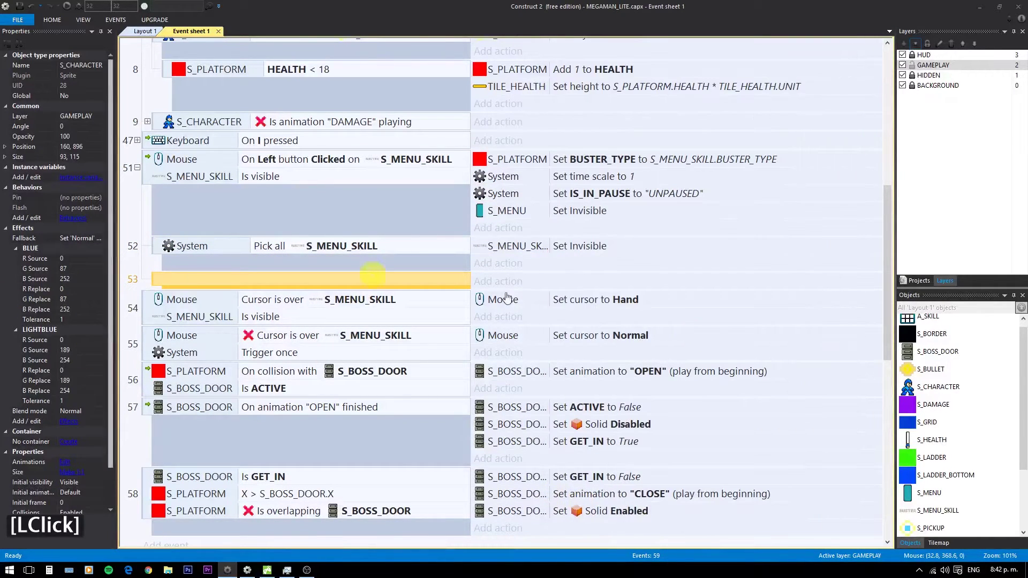
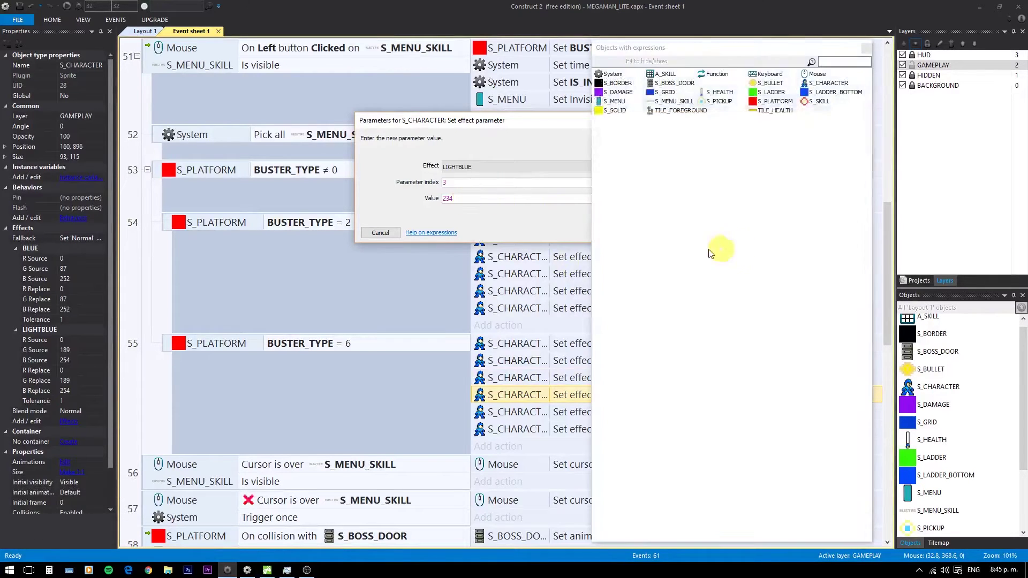
Step: Review event 55's LIGHTBLUE parameter actions, leaving 234, 235, 235 unchanged
{"action": "left_click", "coordinate": [536, 227]}
{"action": "left_click", "coordinate": [566, 127]}
{"action": "left_click", "coordinate": [542, 128]}
{"action": "left_click", "coordinate": [566, 236]}
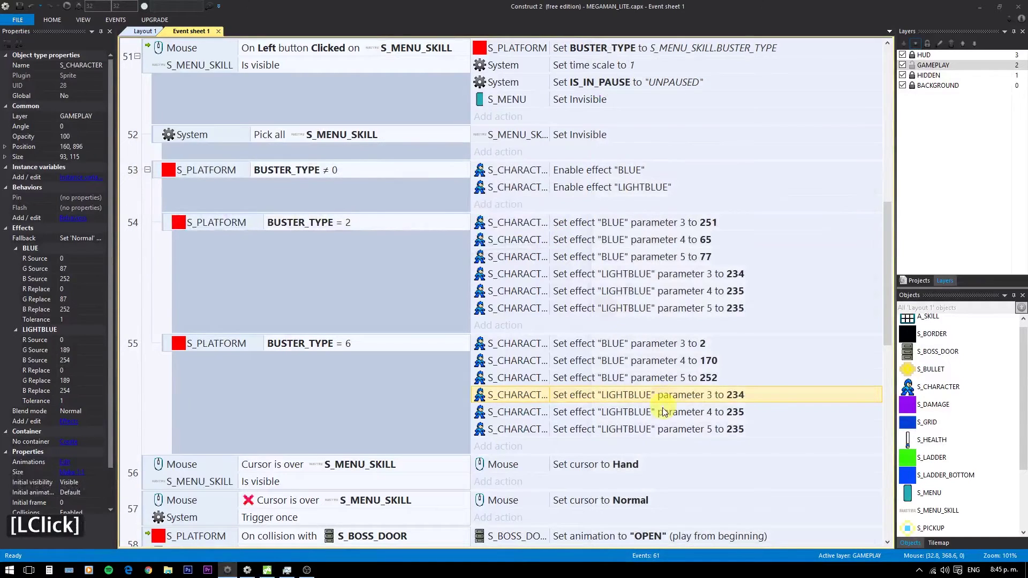
{"action": "left_click", "coordinate": [664, 413]}
{"action": "left_click", "coordinate": [661, 438]}
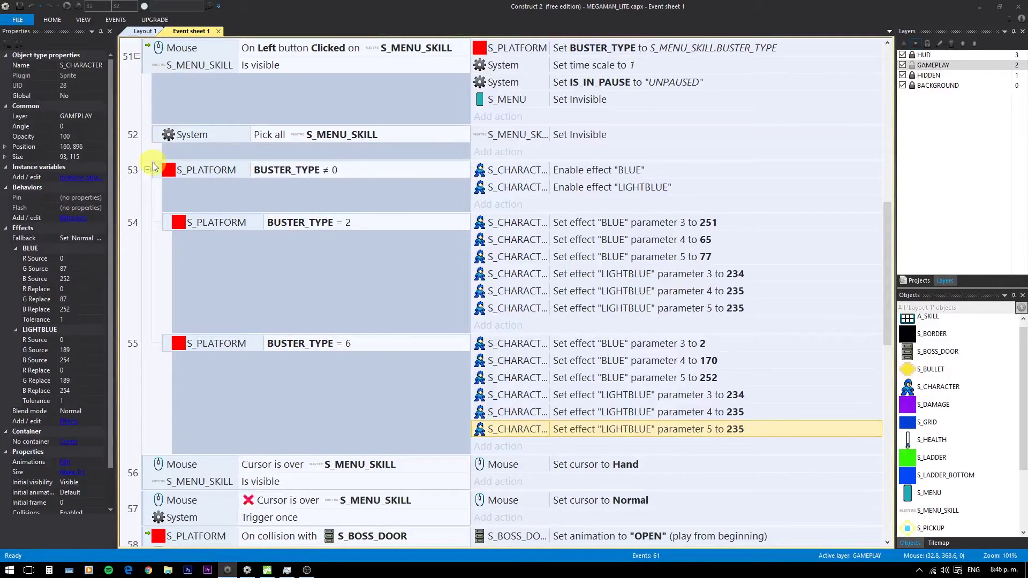
Step: Insert a new blank event 56 below the BUSTER_TYPE ≠ 0 event
{"action": "left_click", "coordinate": [160, 101]}
{"action": "key", "text": "b"}
{"action": "left_click", "coordinate": [161, 128]}
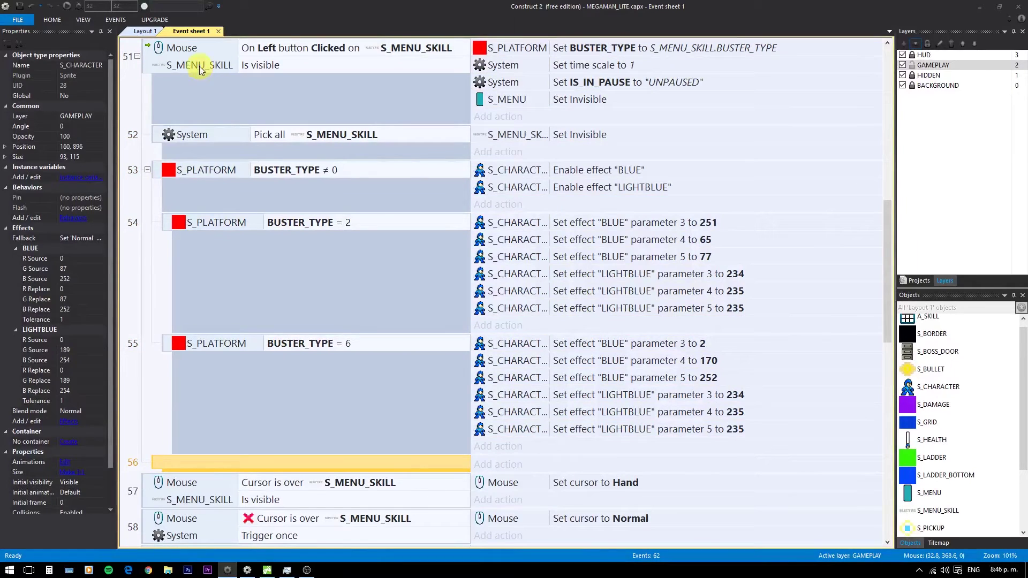
{"action": "left_click", "coordinate": [292, 171]}
Step: Give event 56 the condition S_PLATFORM BUSTER_TYPE = 0
{"action": "double_click", "coordinate": [297, 172]}
{"action": "left_click", "coordinate": [296, 468]}
{"action": "double_click", "coordinate": [296, 468]}
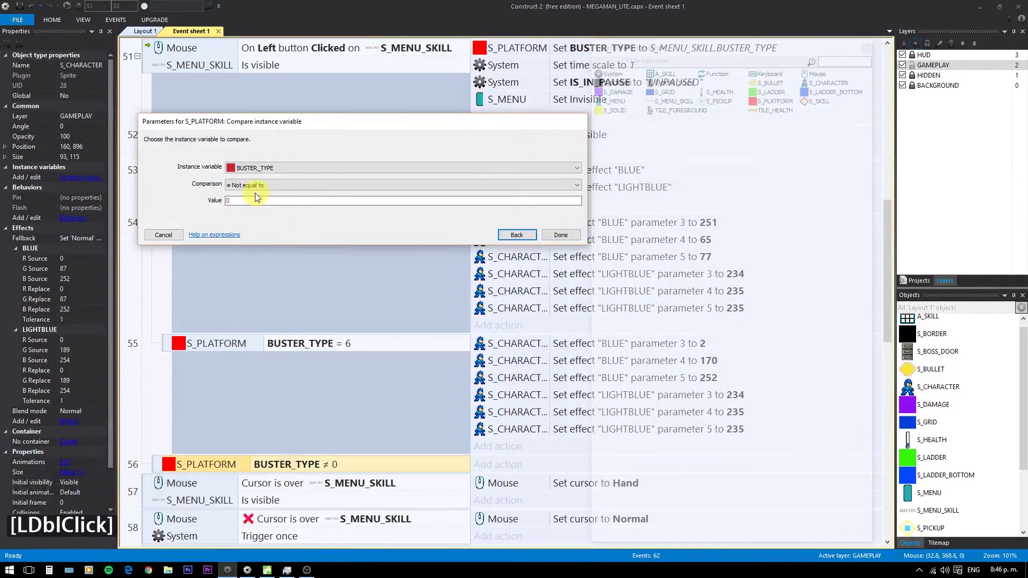
{"action": "left_click", "coordinate": [253, 188]}
{"action": "left_click", "coordinate": [258, 198]}
{"action": "left_click", "coordinate": [574, 238]}
{"action": "left_click", "coordinate": [893, 318]}
Step: Add Set effect disabled actions for BLUE and LIGHTBLUE to event 56
{"action": "left_click", "coordinate": [553, 160]}
{"action": "left_click", "coordinate": [555, 173]}
{"action": "left_click", "coordinate": [555, 173]}
{"action": "double_click", "coordinate": [556, 174]}
{"action": "left_click", "coordinate": [575, 163]}
{"action": "left_click", "coordinate": [575, 173]}
{"action": "left_click", "coordinate": [575, 174]}
{"action": "double_click", "coordinate": [575, 174]}
{"action": "key", "text": "ctrl+c"}
{"action": "left_click", "coordinate": [892, 153]}
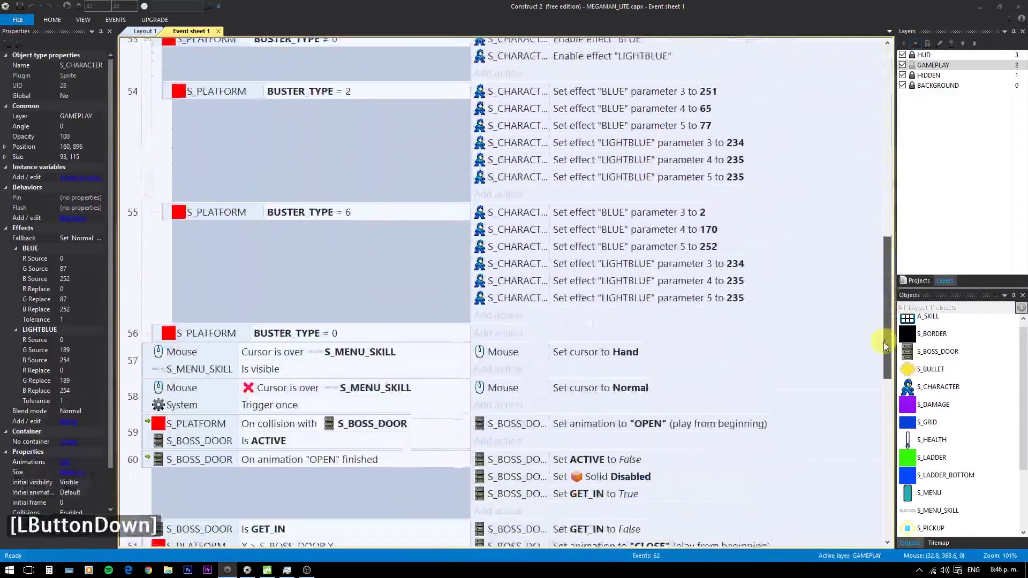
{"action": "double_click", "coordinate": [461, 314]}
{"action": "key", "text": "ctrl+v"}
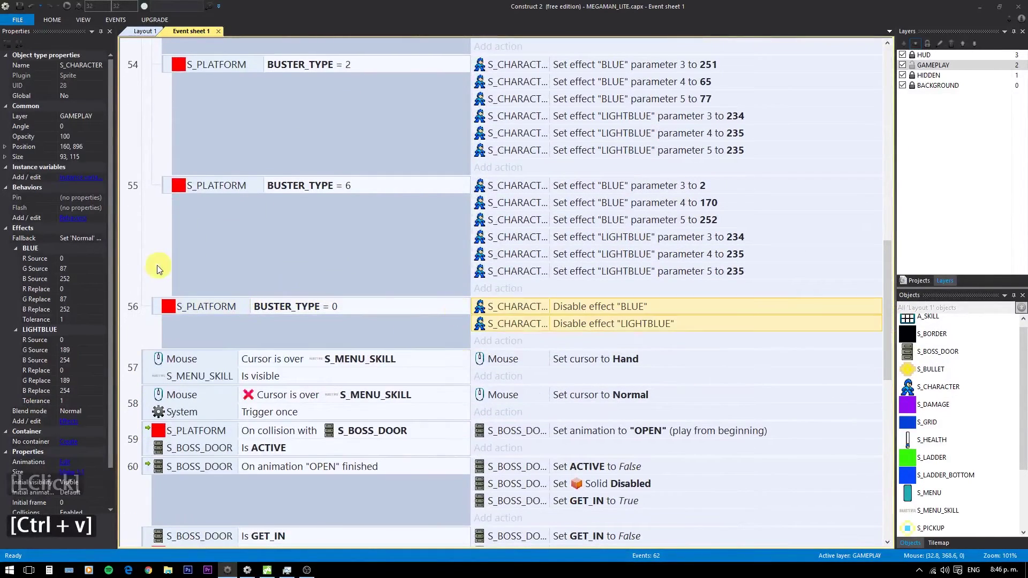